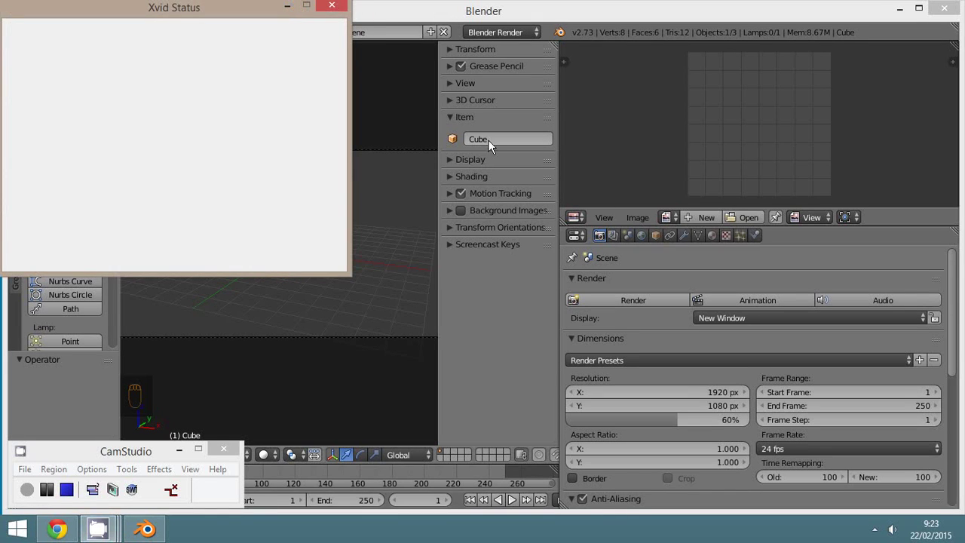
Delete the default cube and start importing the Male1_B21_PutDownBoxToWalk .bvh mocap file
drag(664, 146, 293, 268)
key(x)
drag(52, 34, 168, 280)
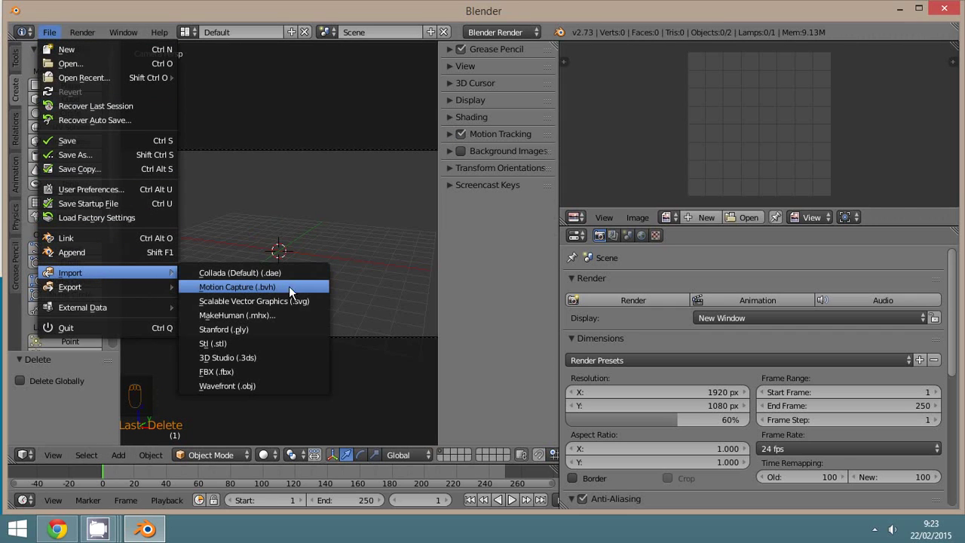
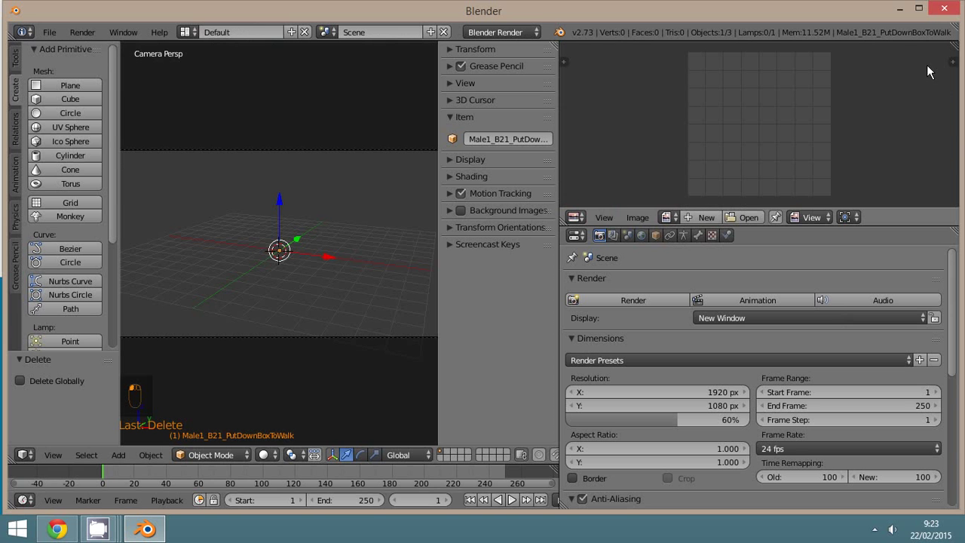
Switch the image area to the Dope Sheet and frame all the animation keyframes
drag(325, 200, 579, 231)
key(KP_3)
drag(584, 222, 617, 298)
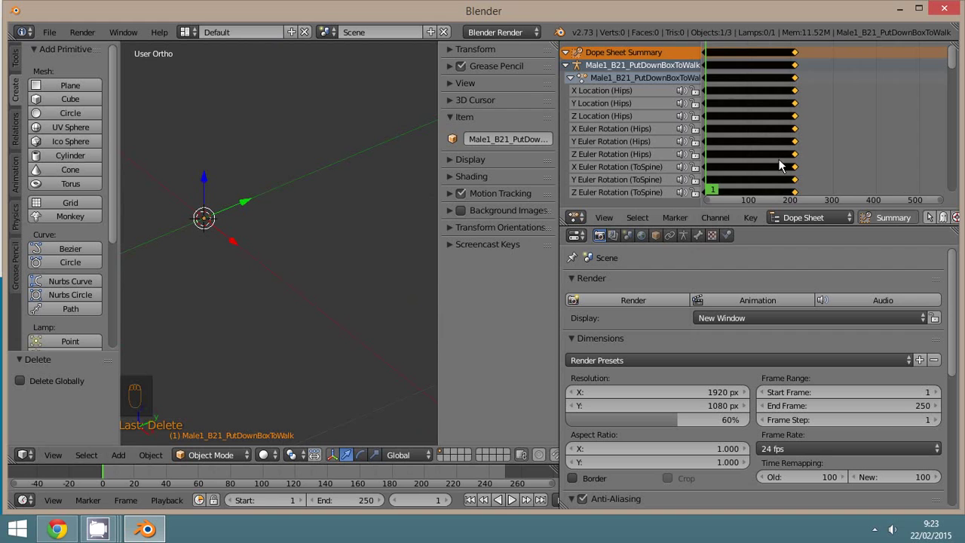
Widen the Dope Sheet across the top and make room for an editor area below it
drag(480, 165, 565, 174)
scroll(up, 3)
drag(565, 175, 622, 95)
drag(564, 153, 310, 238)
drag(311, 238, 330, 389)
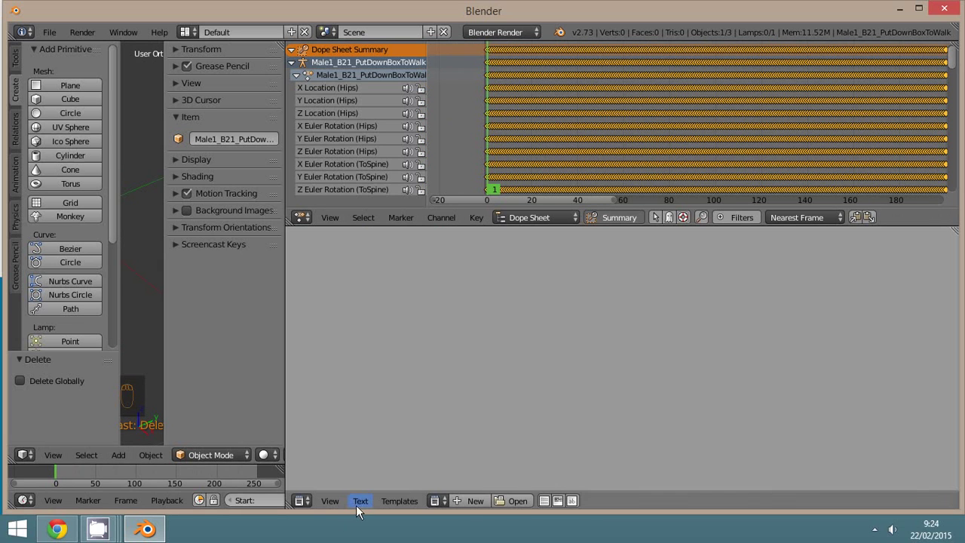
Create a new text block named Text for the odd/even key selection script
drag(364, 503, 236, 395)
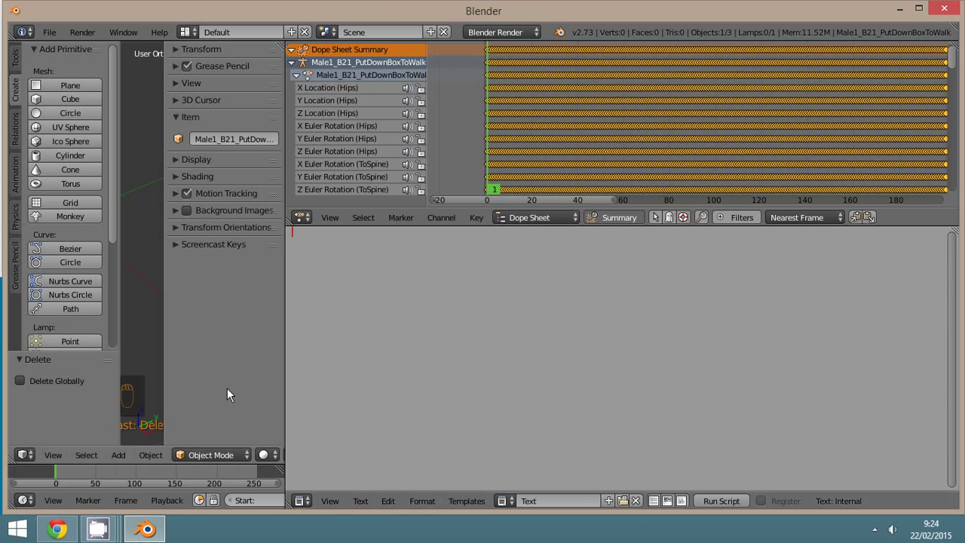
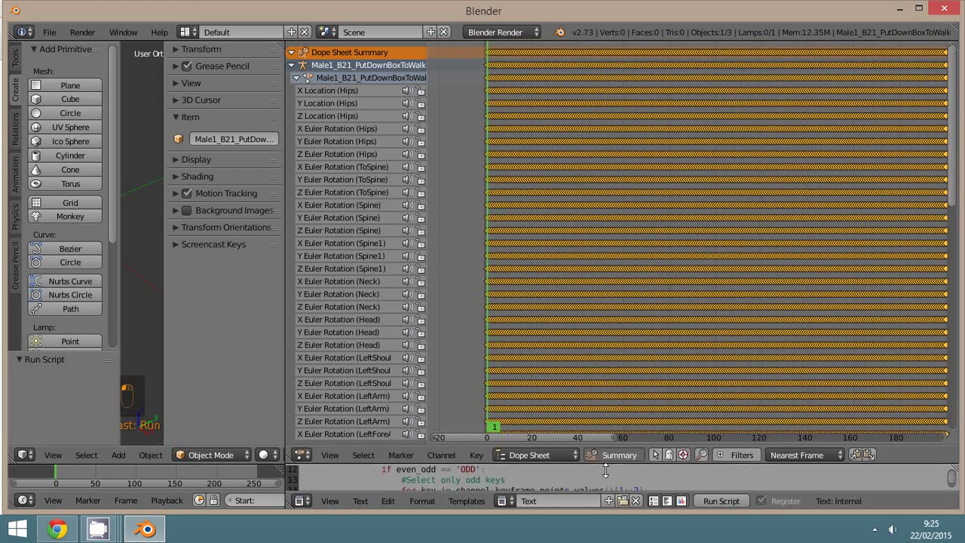
Deselect all keyframes, then select every animation channel in the Dope Sheet
drag(639, 323, 763, 125)
key(a)
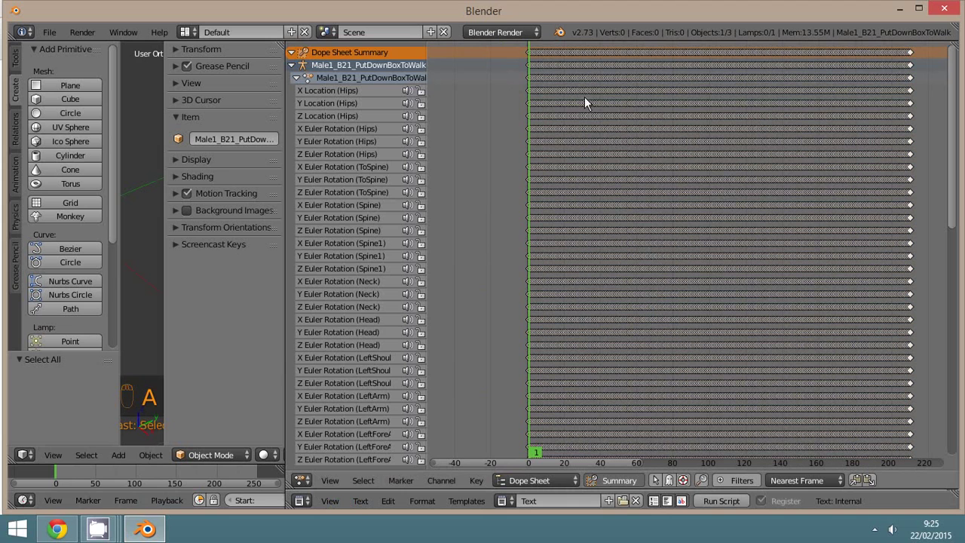
key(b)
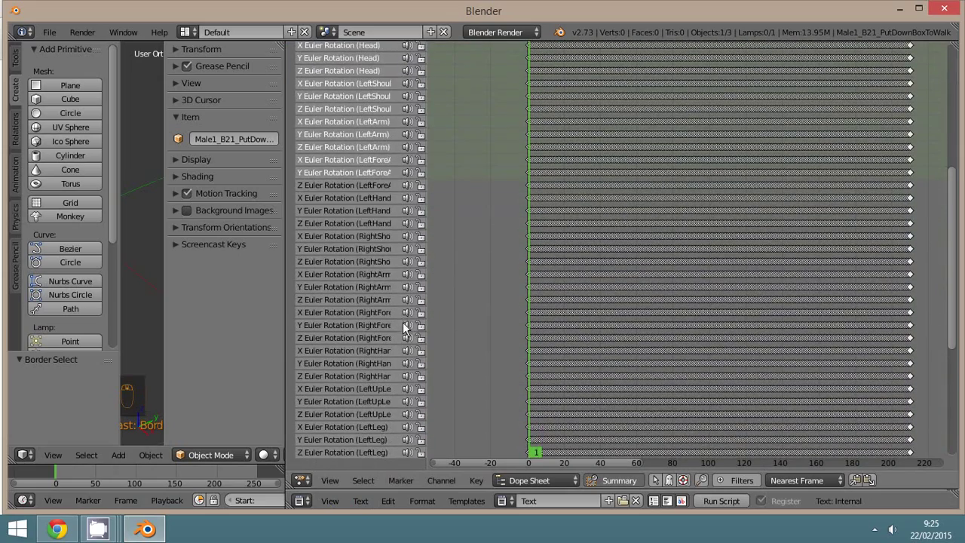
key(b)
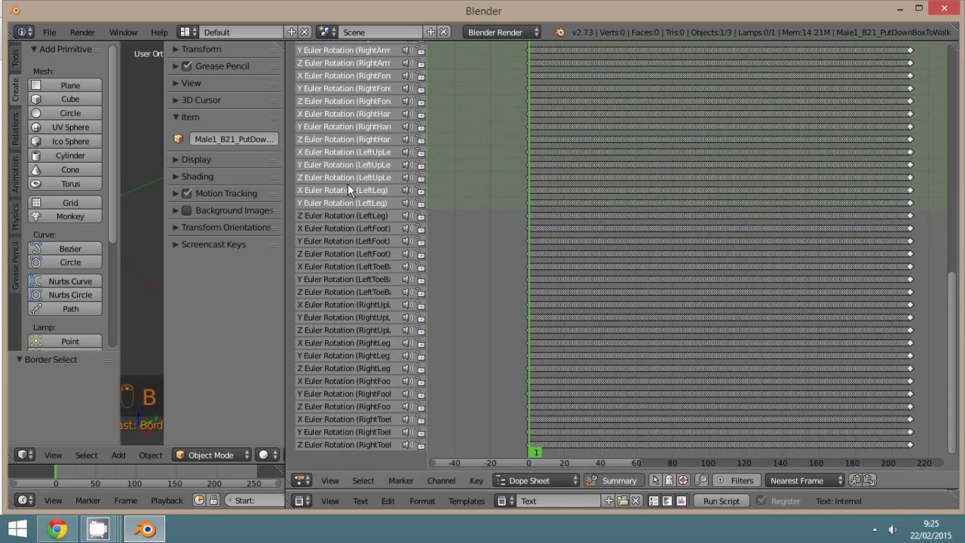
key(b)
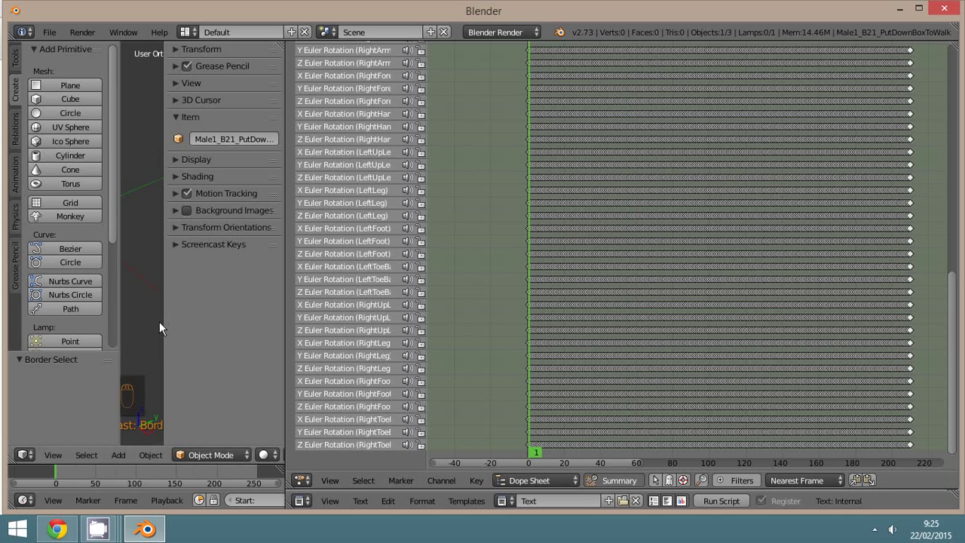
Hide both side panels of the 3D view
key(n)
key(t)
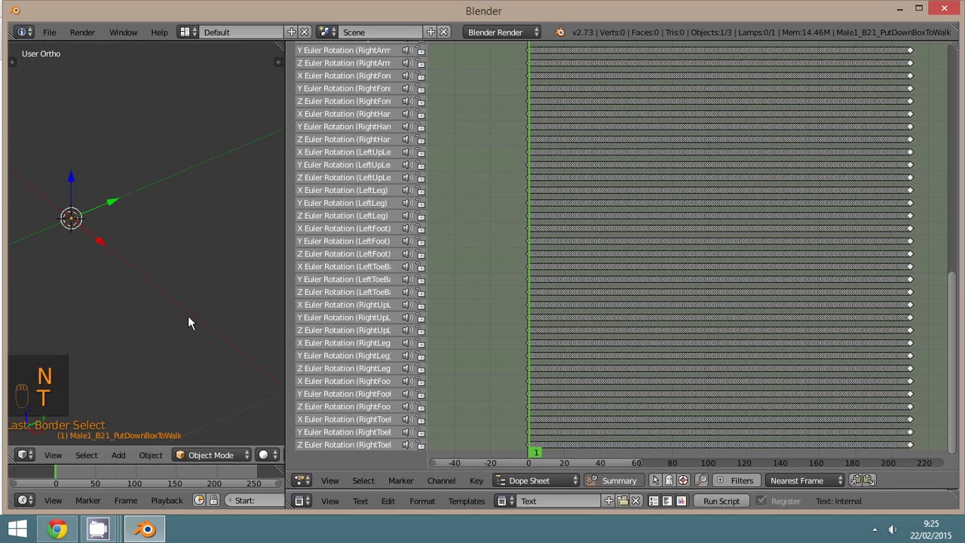
key(space)
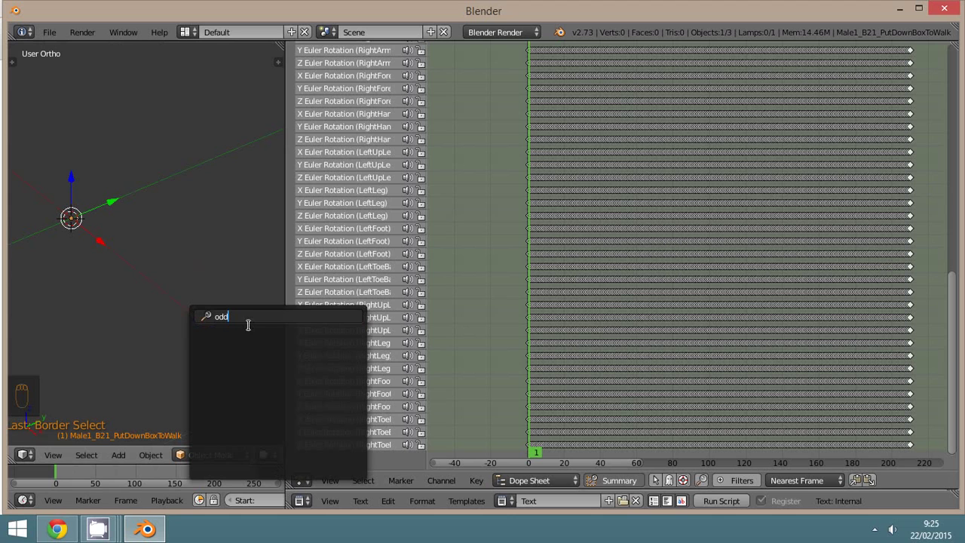
key(BackSpace)
key(BackSpace)
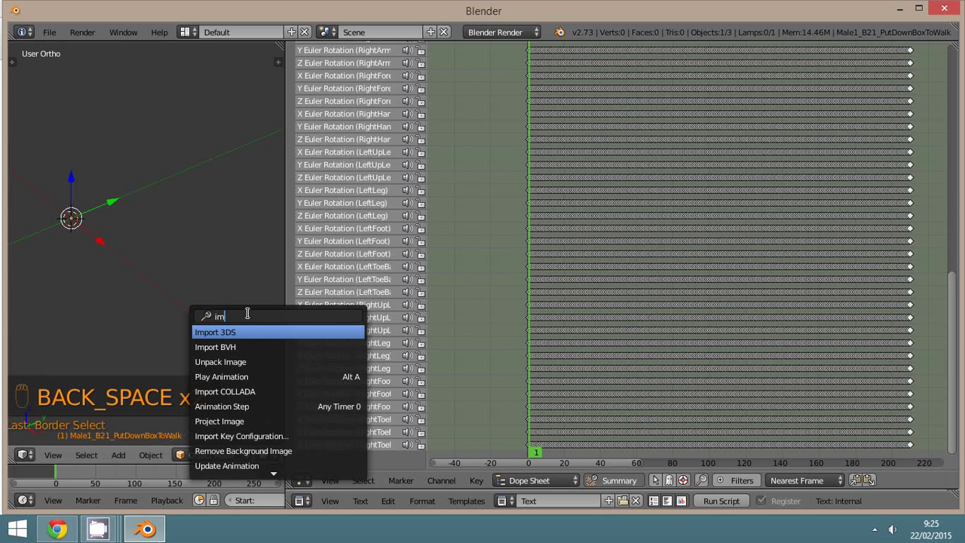
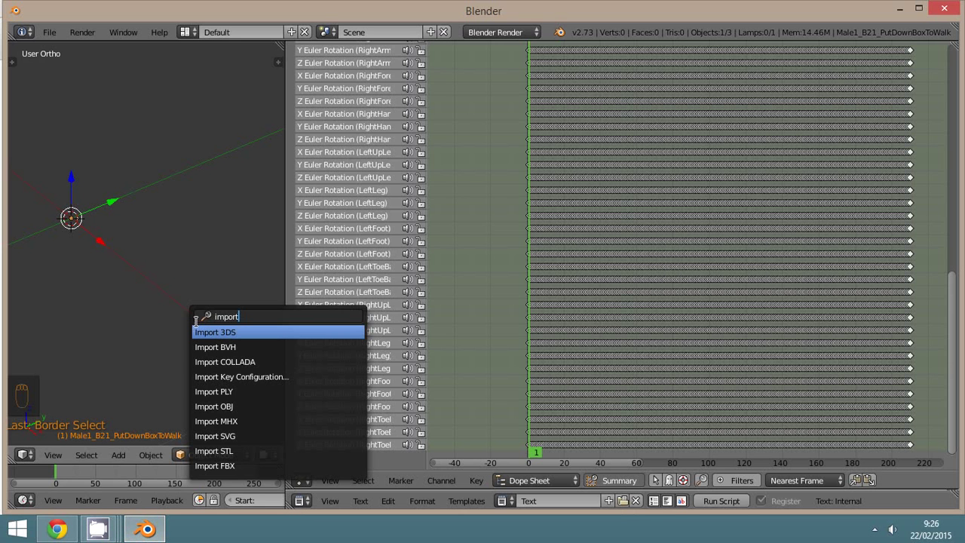
key(BackSpace)
key(BackSpace)
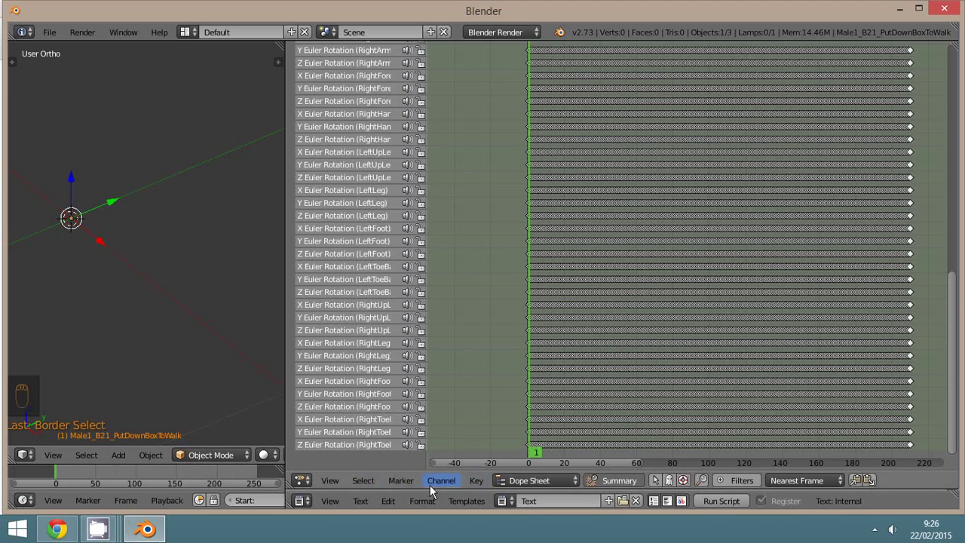
Make the script editor taller to read the operator code and start an operator search
drag(442, 497, 394, 506)
drag(358, 507, 429, 416)
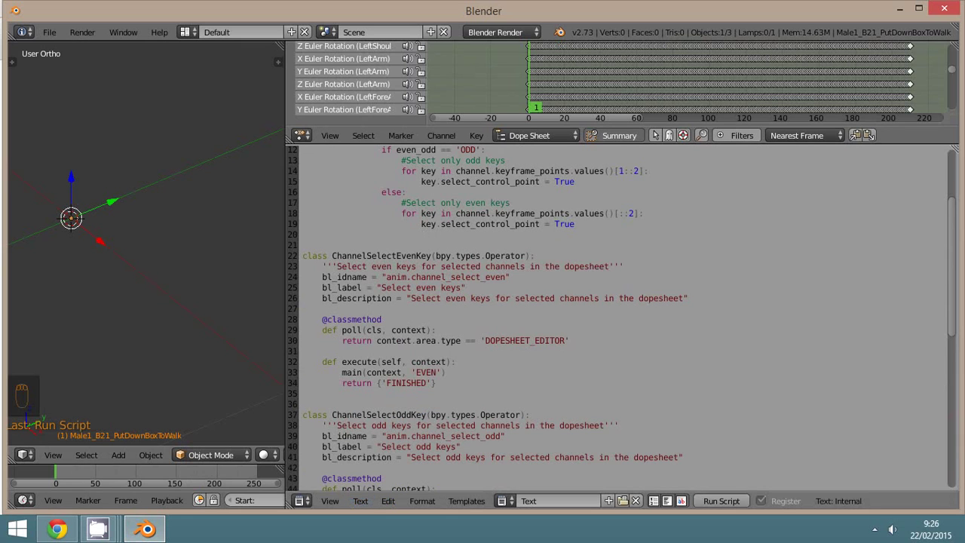
drag(246, 352, 462, 144)
key(space)
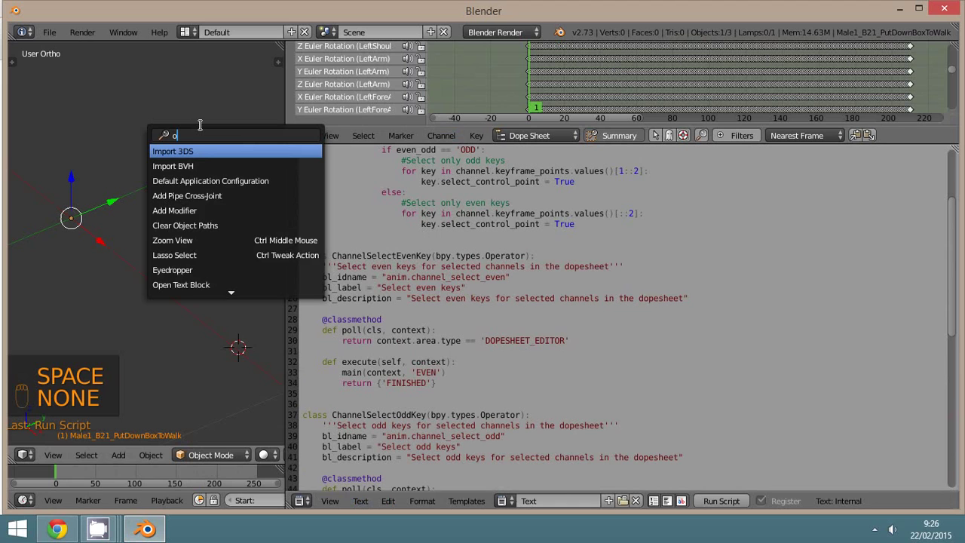
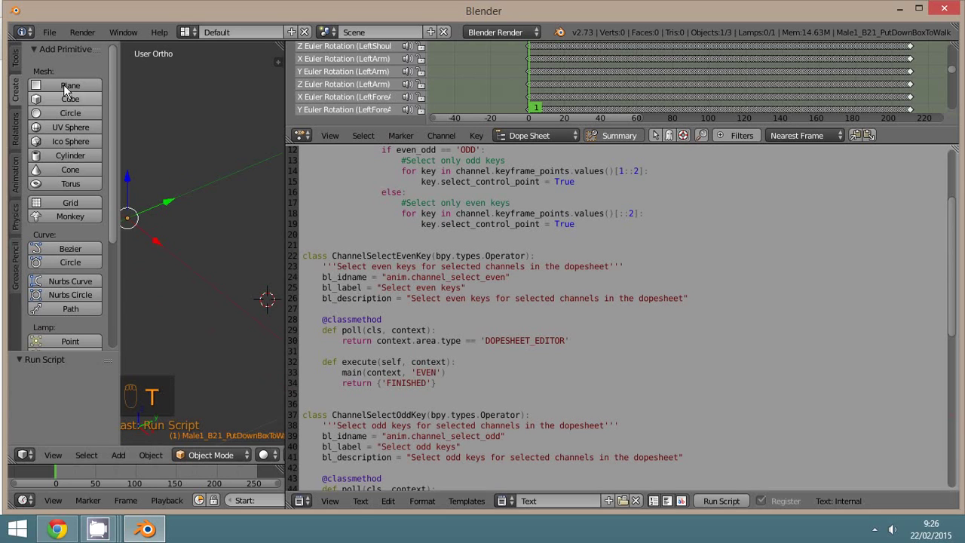
Add a plane to the scene and begin searching for Select odd keys
drag(70, 89, 246, 359)
key(space)
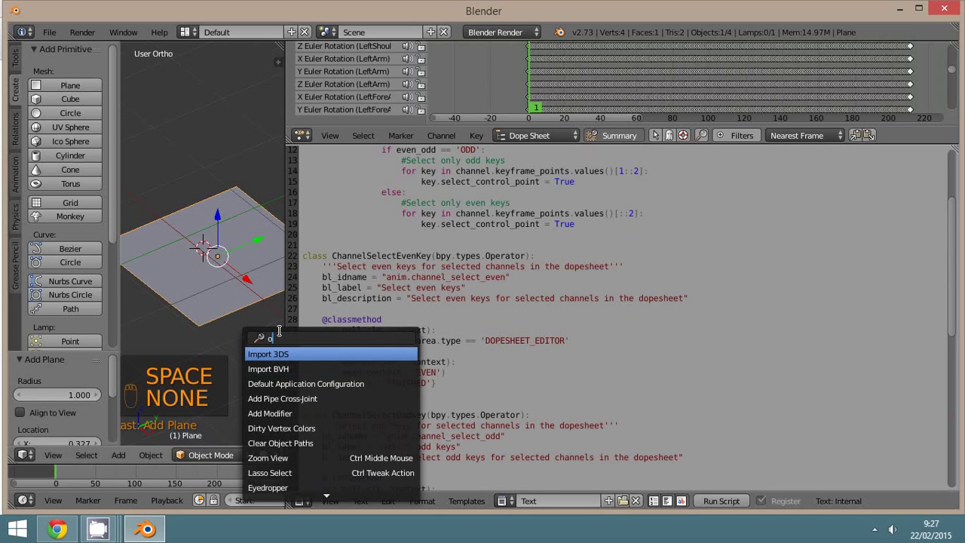
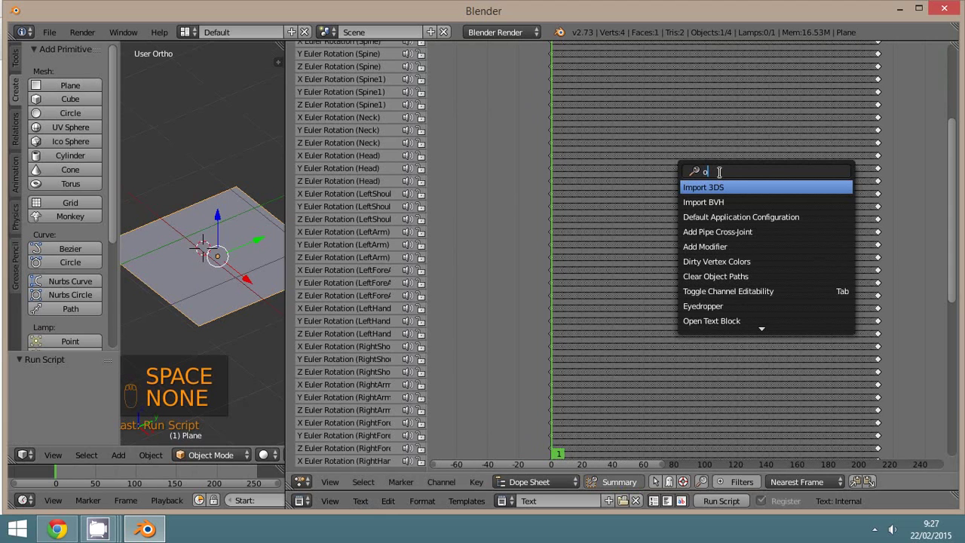
key(d)
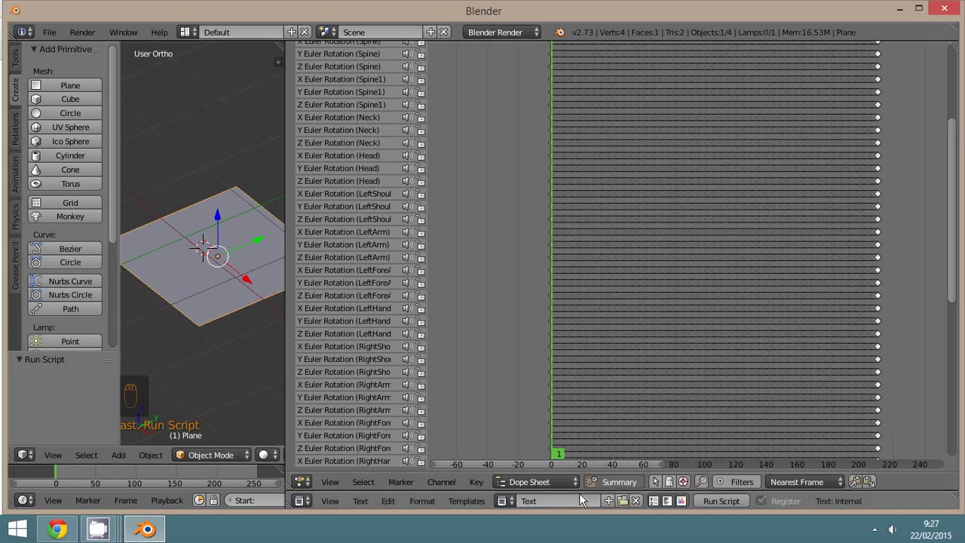
drag(591, 324, 766, 240)
key(space)
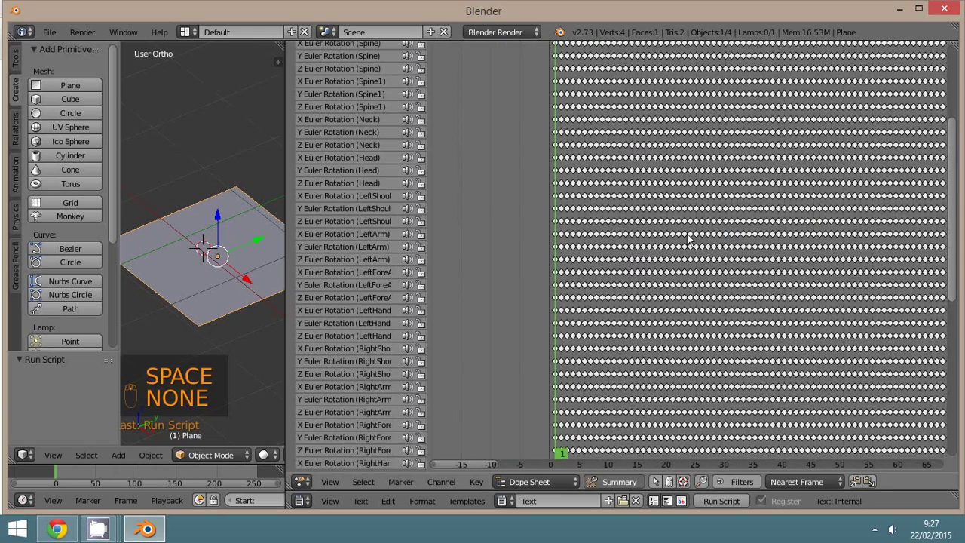
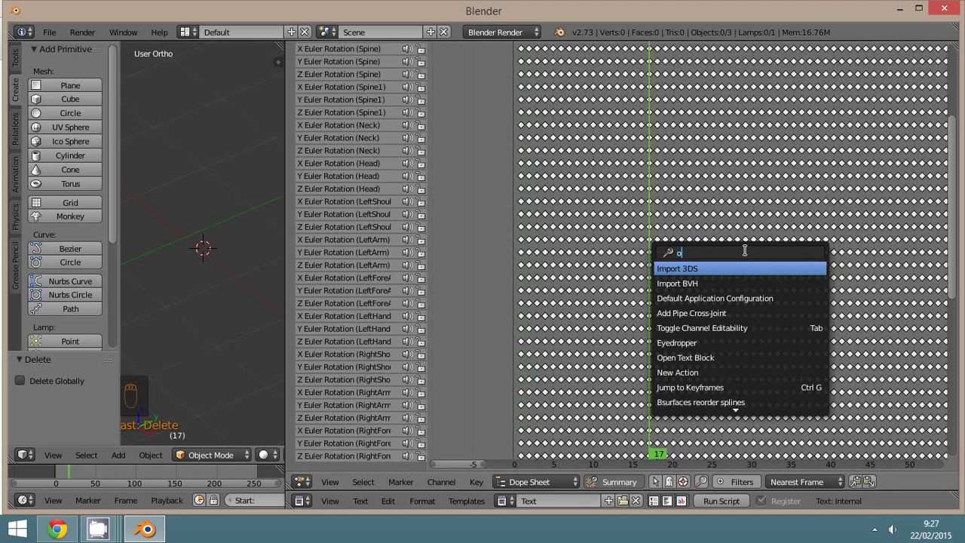
key(d)
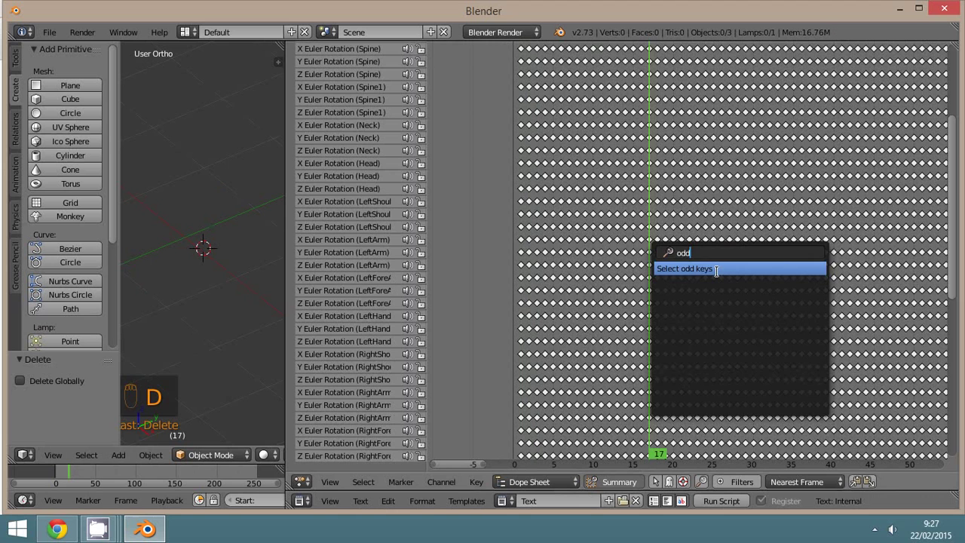
key(a)
key(a)
key(a)
key(a)
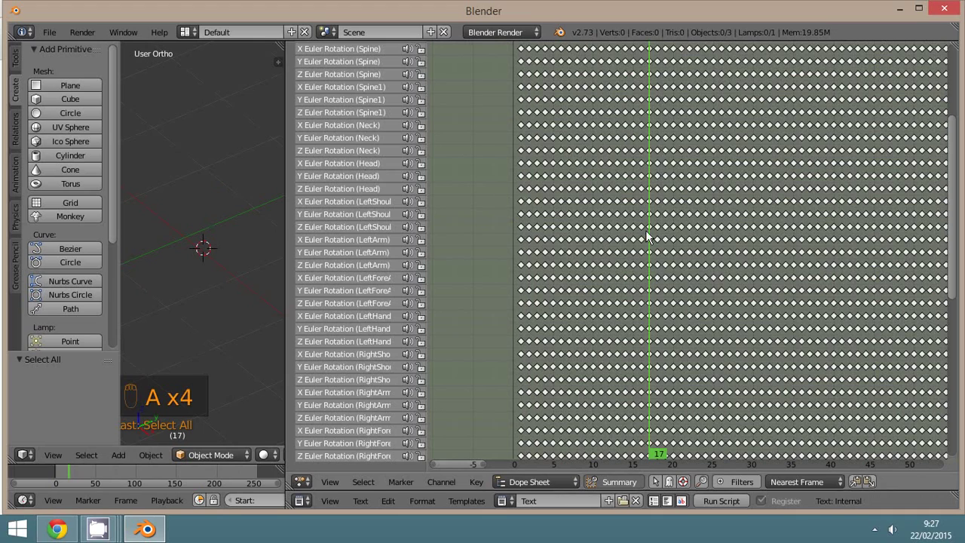
key(space)
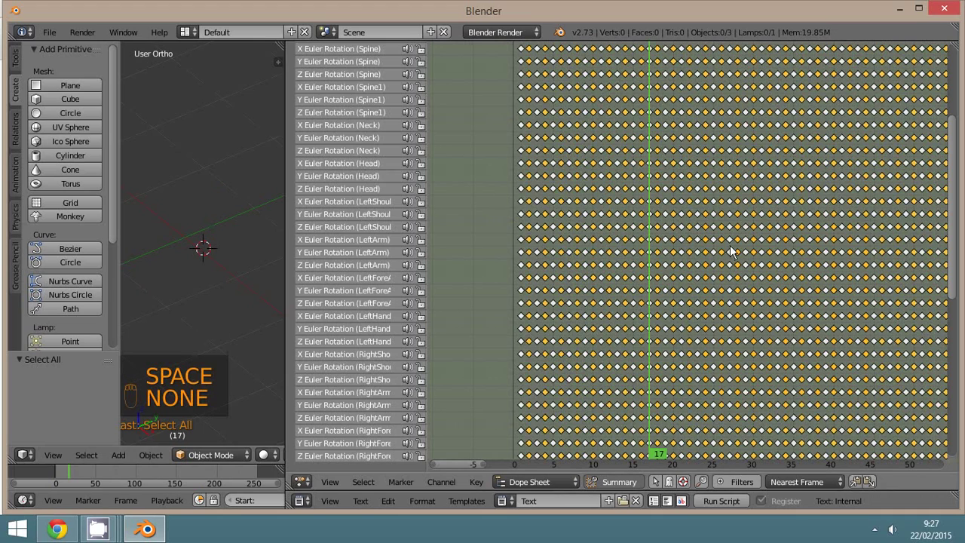
scroll(down, 3)
drag(731, 226, 357, 105)
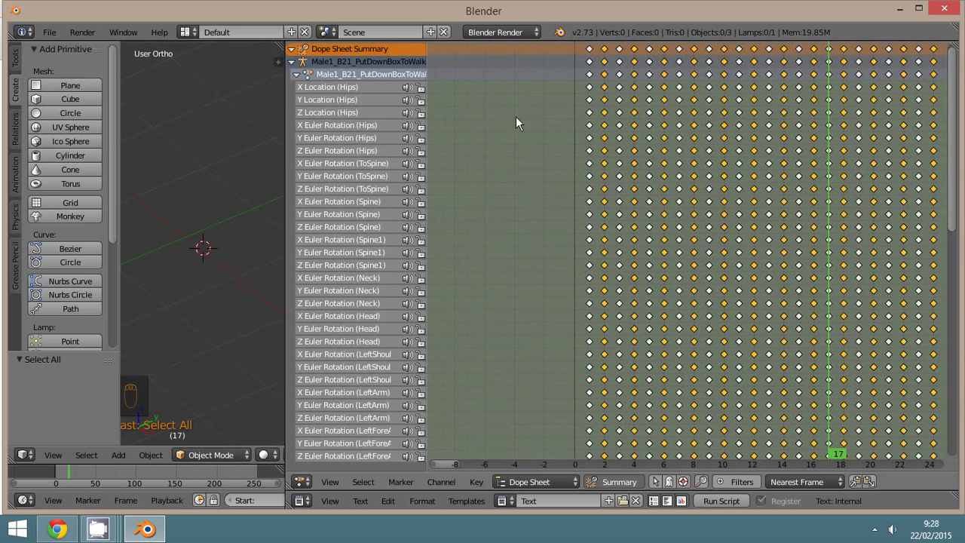
key(a)
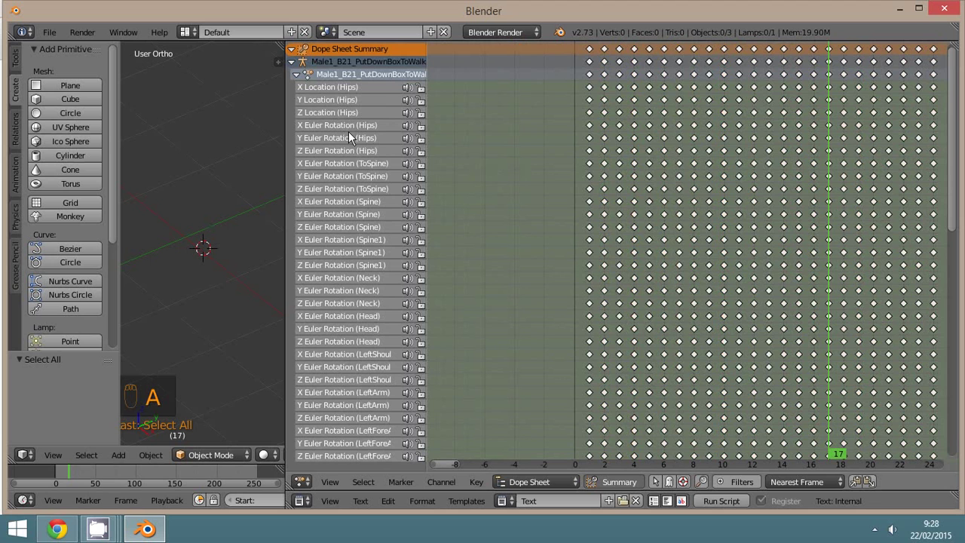
key(b)
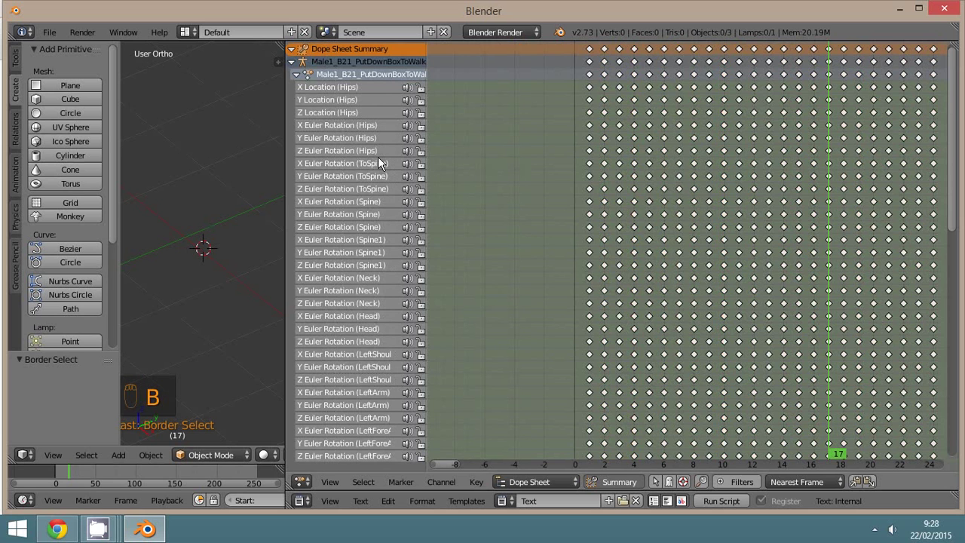
key(a)
key(b)
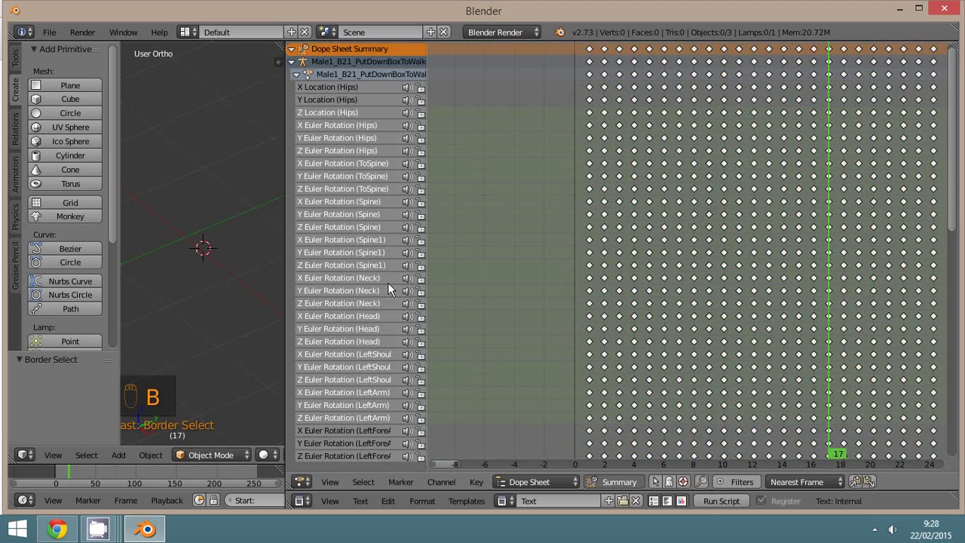
key(space)
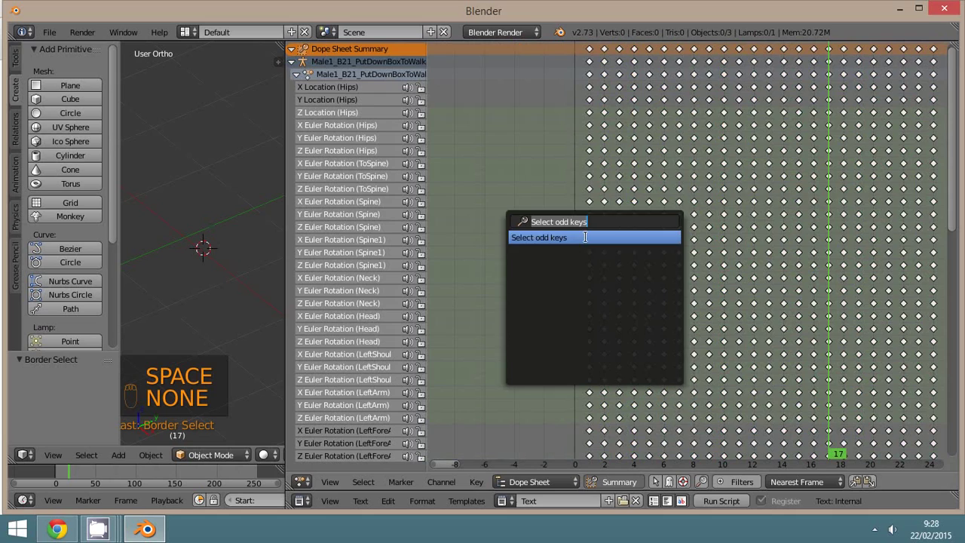
drag(655, 277, 469, 232)
key(a)
key(a)
middle_click(367, 233)
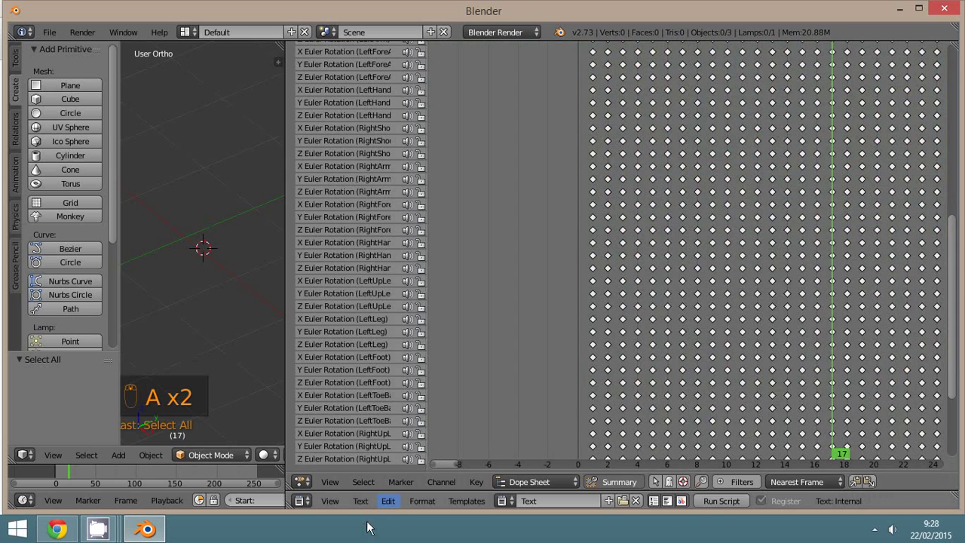
drag(367, 493, 471, 405)
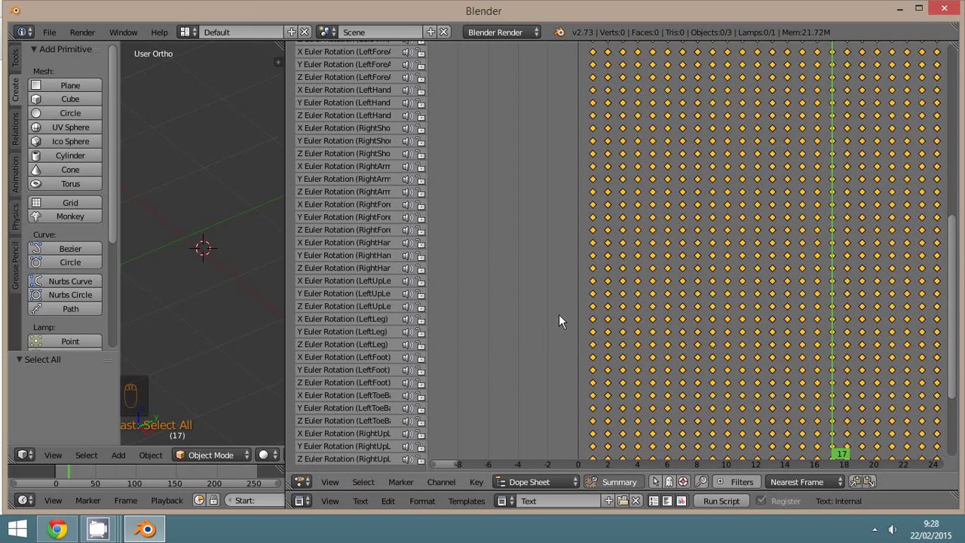
key(space)
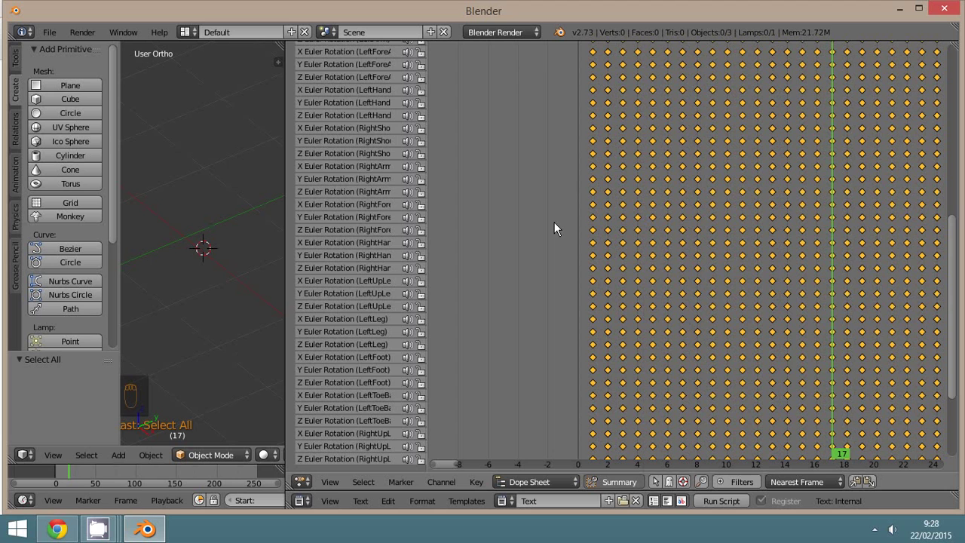
key(a)
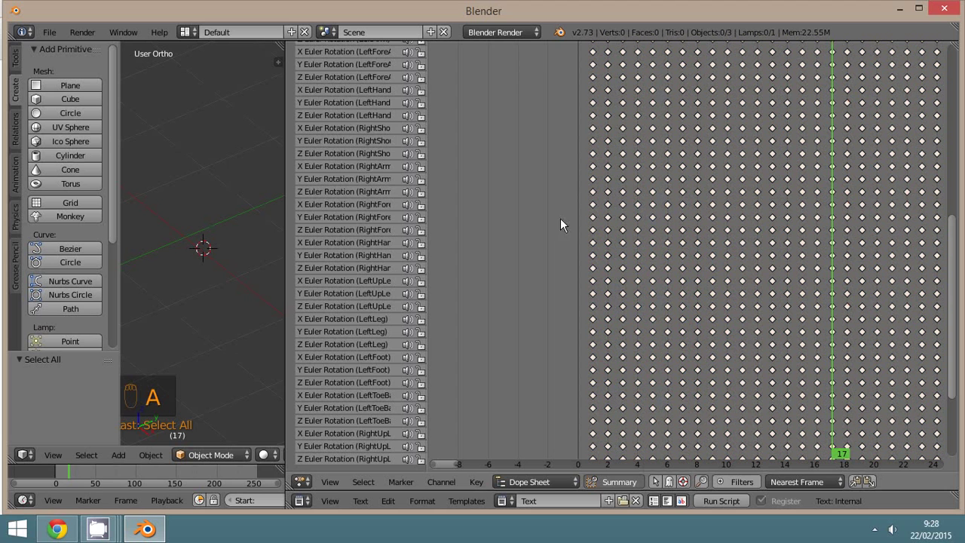
key(space)
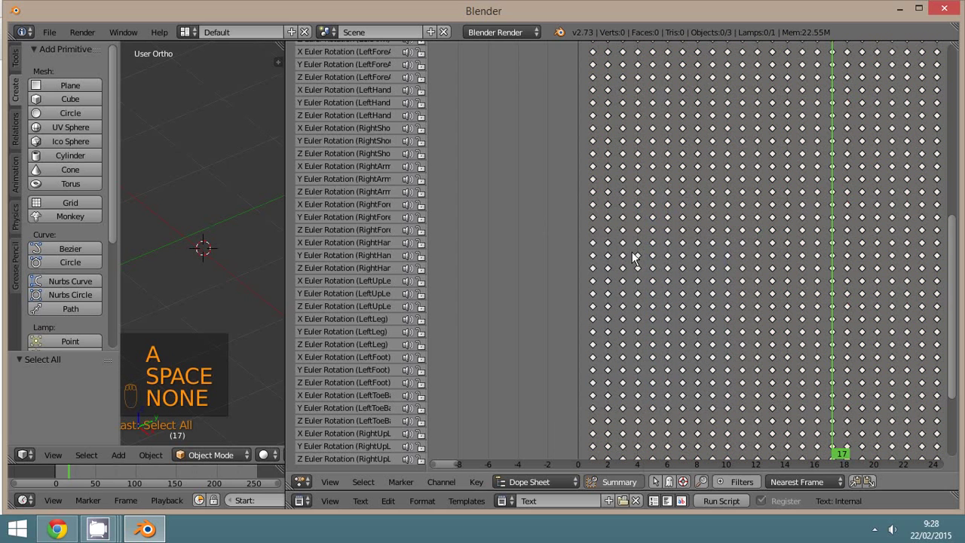
key(a)
key(a)
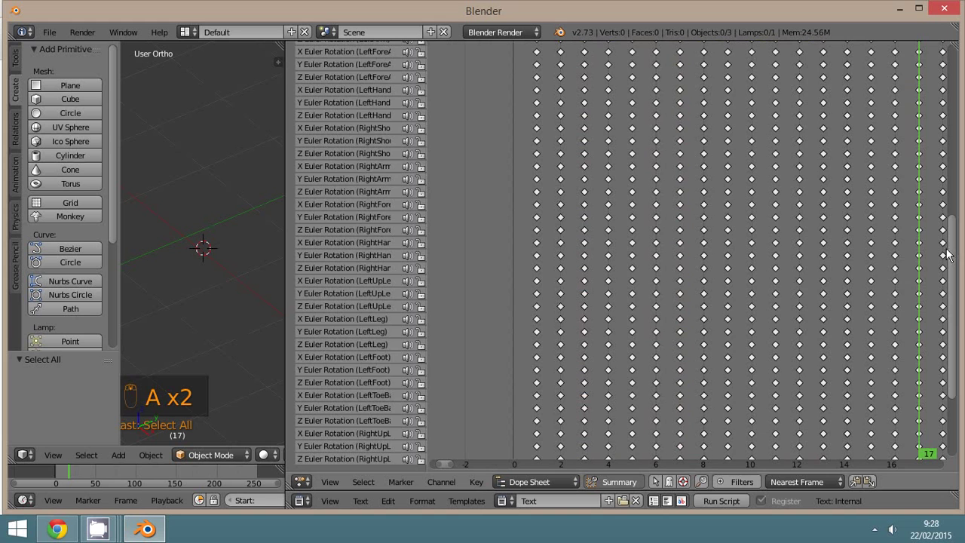
Scroll the channel list and start selecting the action's bone channels
drag(952, 254, 321, 96)
key(b)
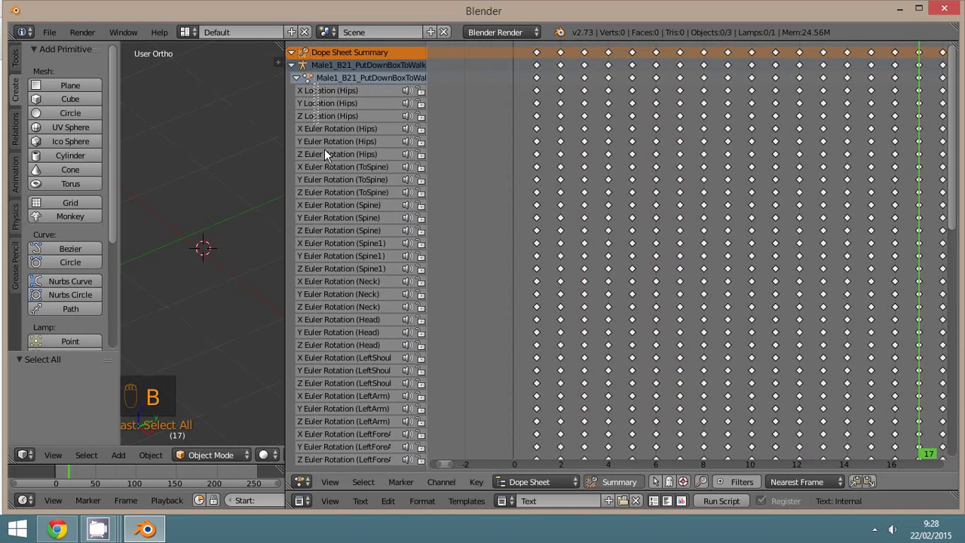
middle_click(367, 288)
middle_click(371, 283)
drag(361, 197, 366, 263)
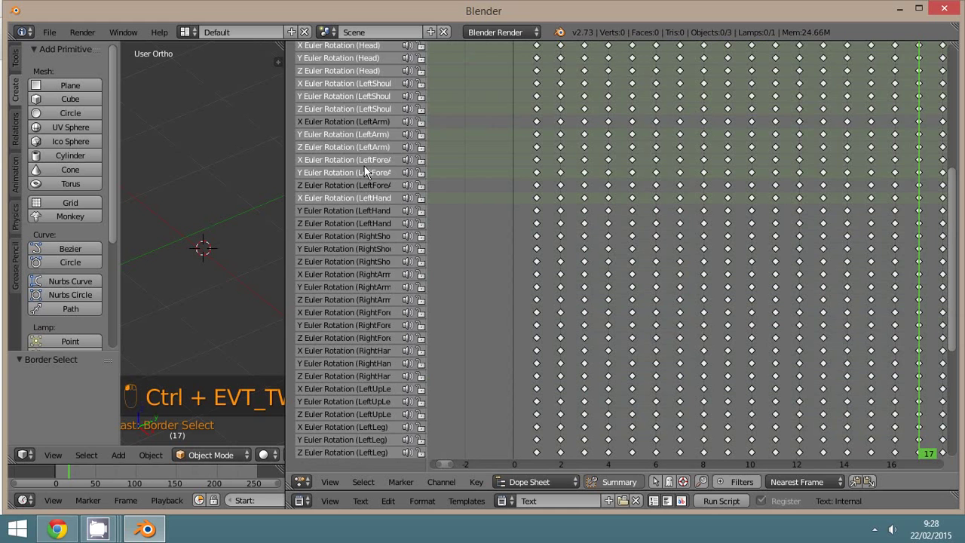
Extend the selection down the list until every channel of the action is selected
key(b)
click(329, 81)
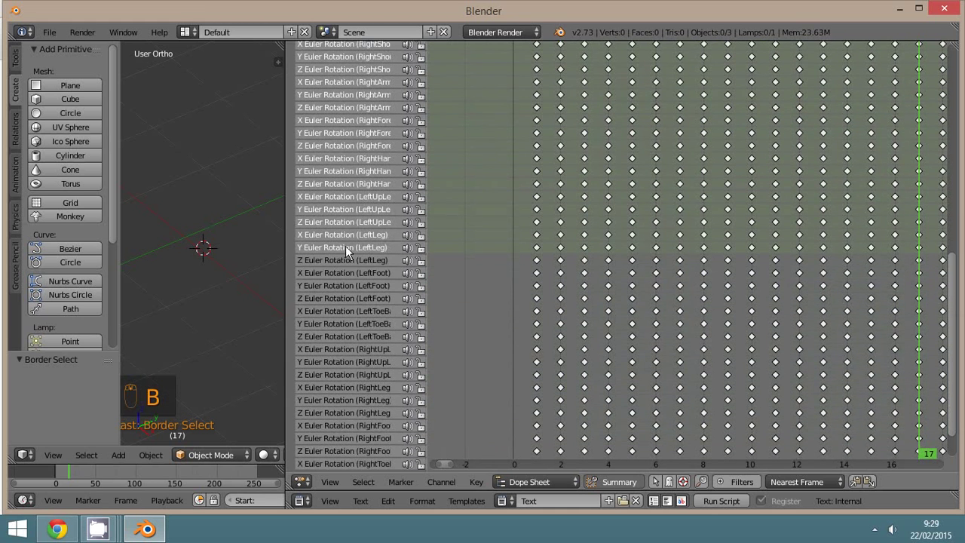
key(b)
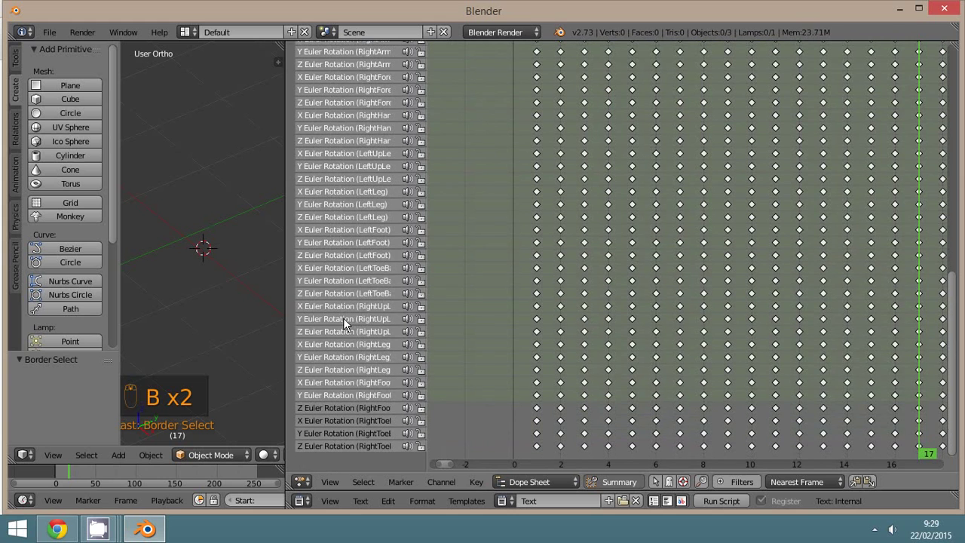
key(b)
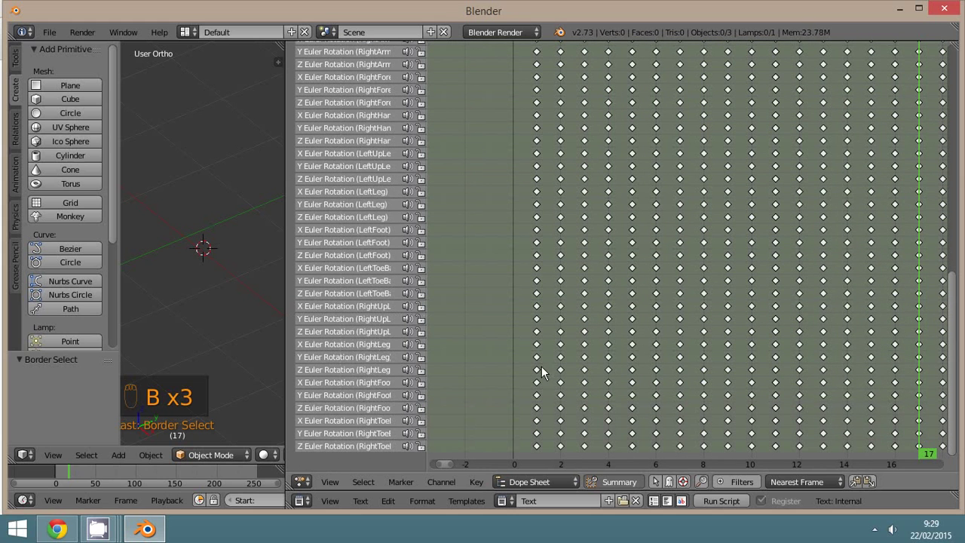
Run Select odd keys and delete them, leaving keys on frames 1, 3, 5 through 17
key(space)
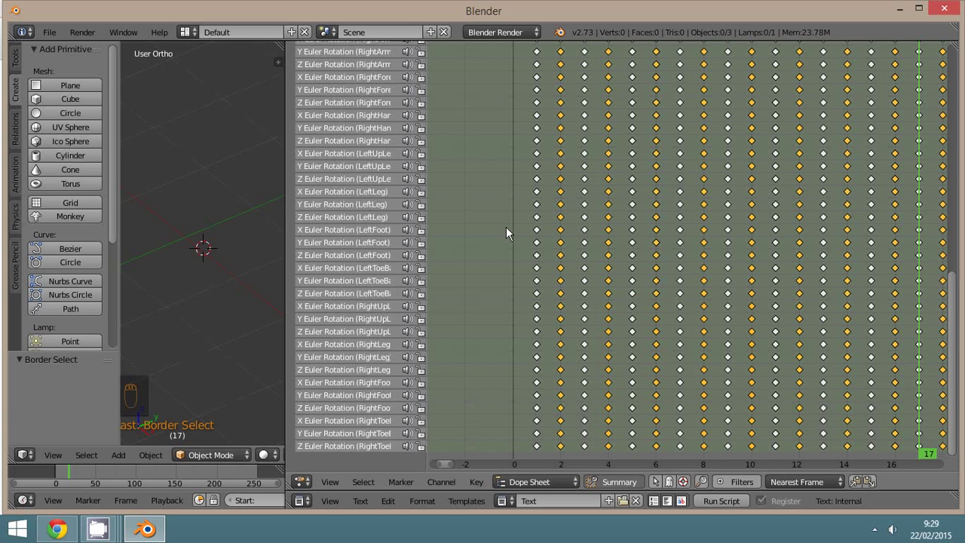
key(x)
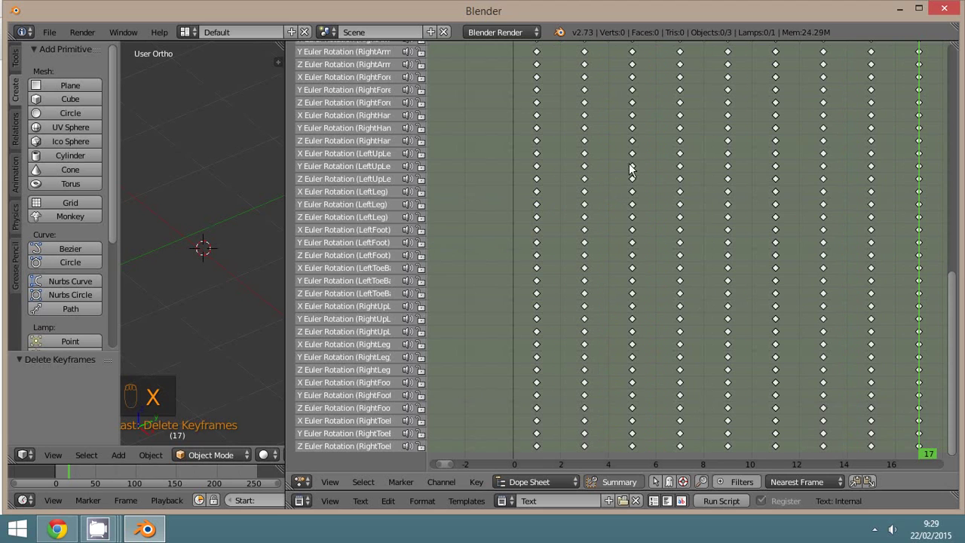
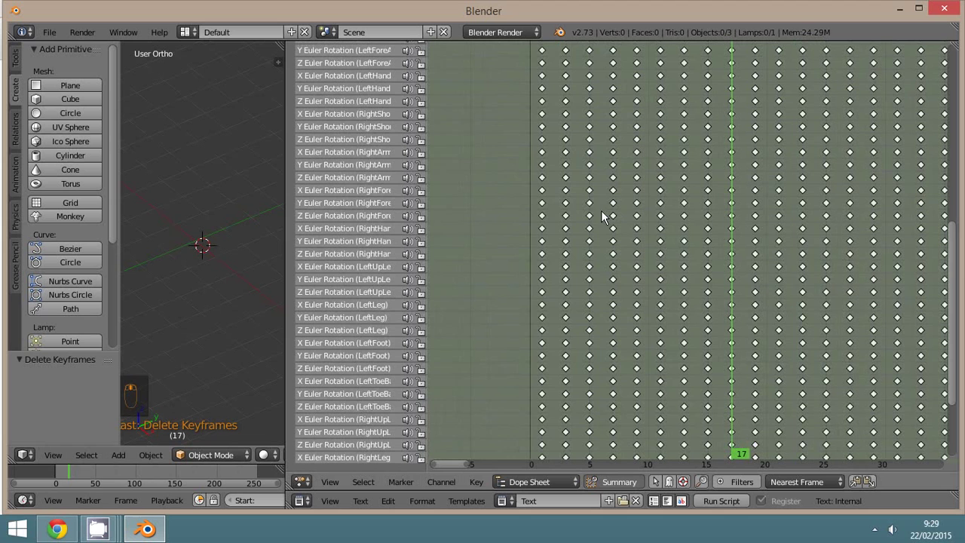
Select the odd keyframes again and delete them, leaving keys every fourth frame
key(space)
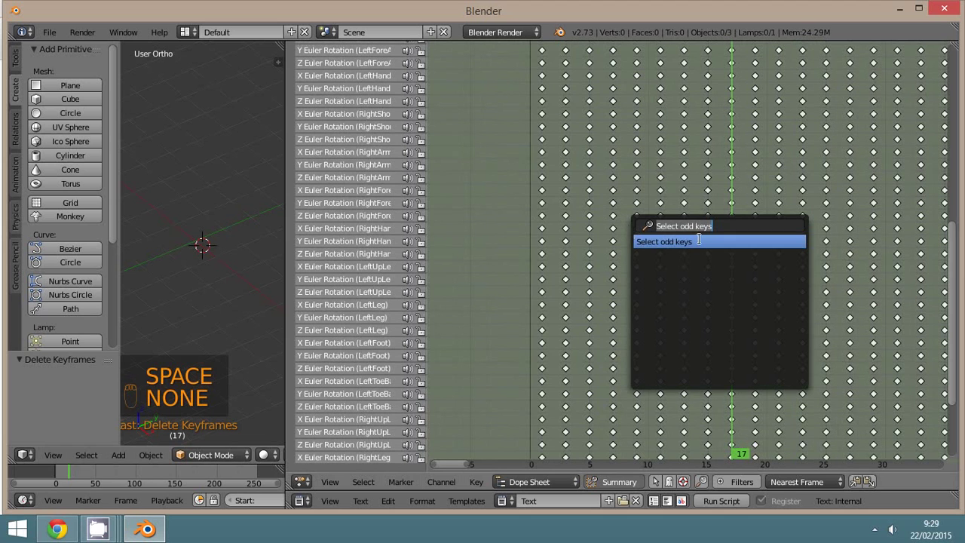
key(space)
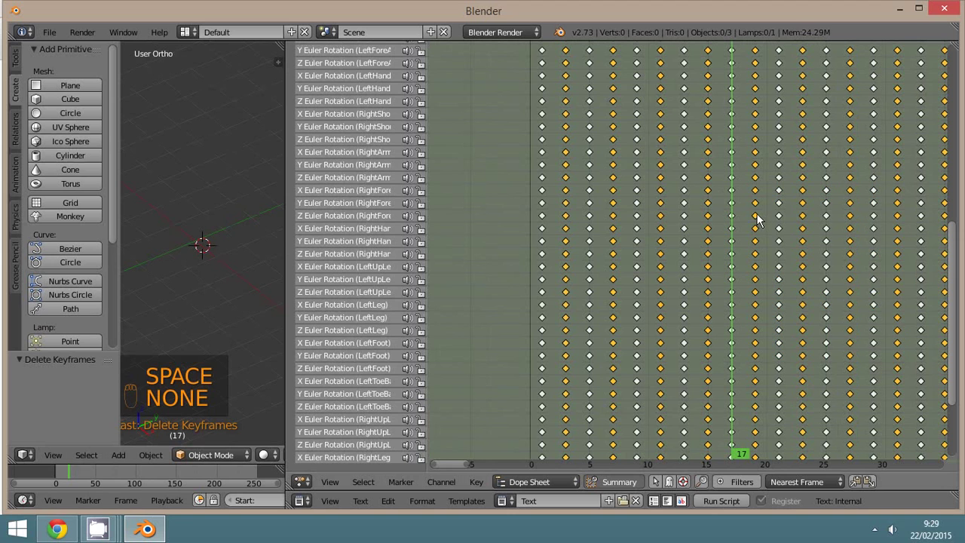
key(space)
key(x)
Thin once more so keyframes remain only on frames 1, 9, 17, 25, 33
key(space)
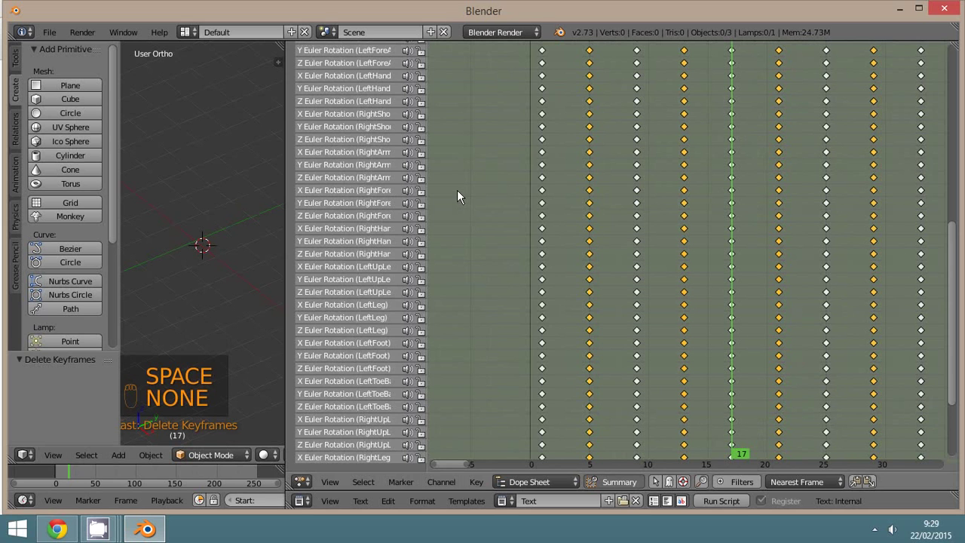
key(x)
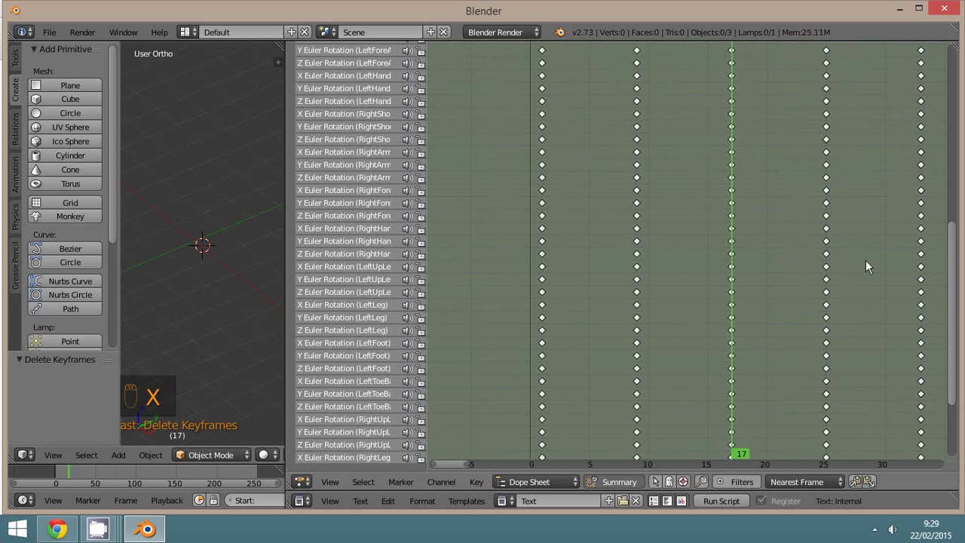